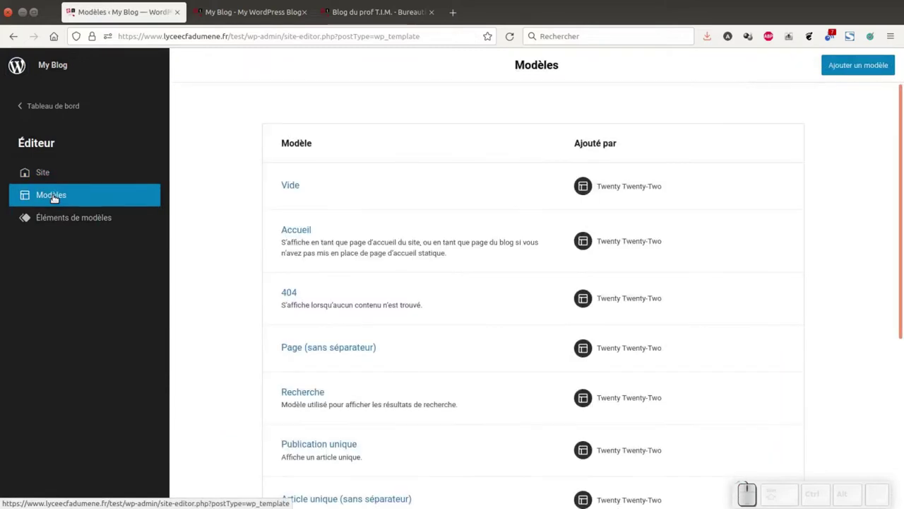
# Scroll through the Twenty Twenty-Two template list to locate the Page template
pyautogui.scroll(-3)
pyautogui.scroll(3)
pyautogui.scroll(3)
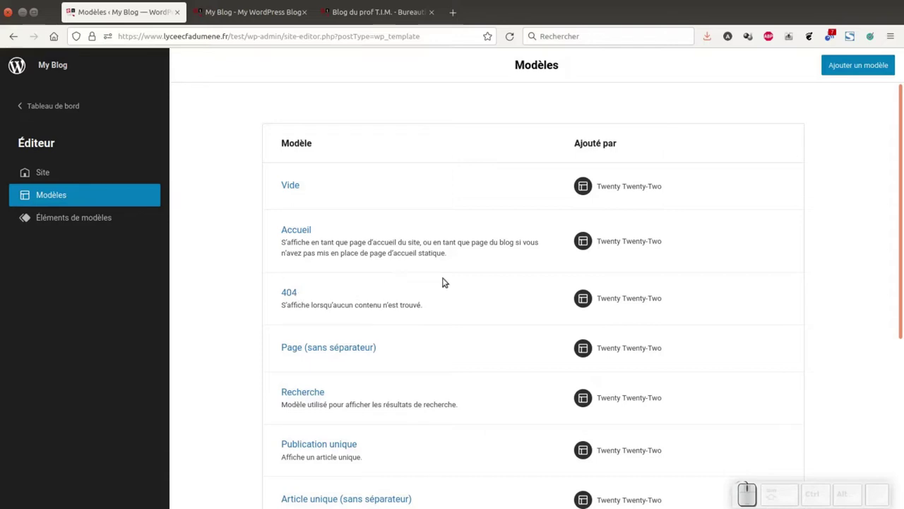
pyautogui.scroll(-3)
pyautogui.scroll(-3)
pyautogui.scroll(3)
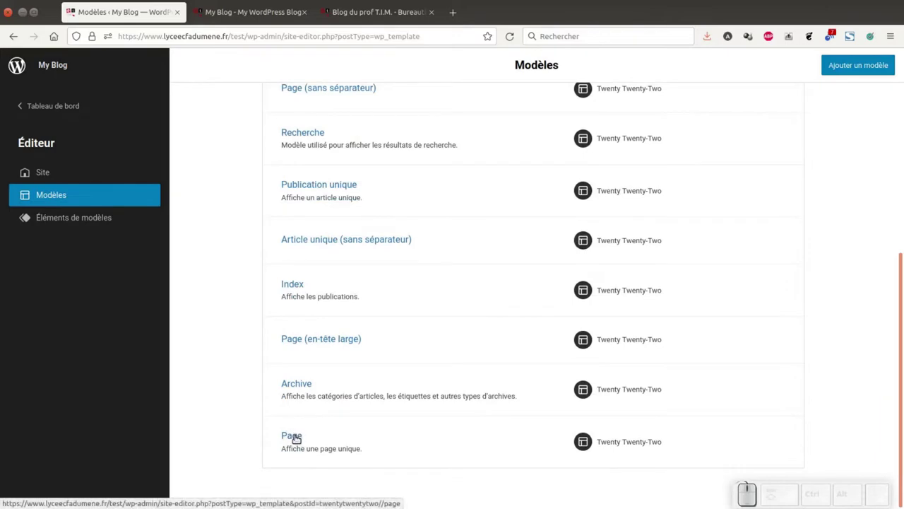
pyautogui.click(294, 430)
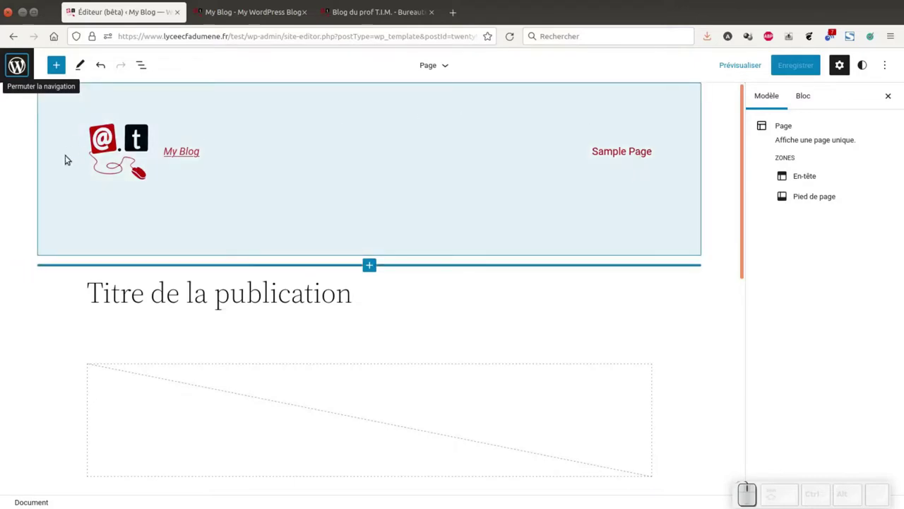
pyautogui.scroll(-3)
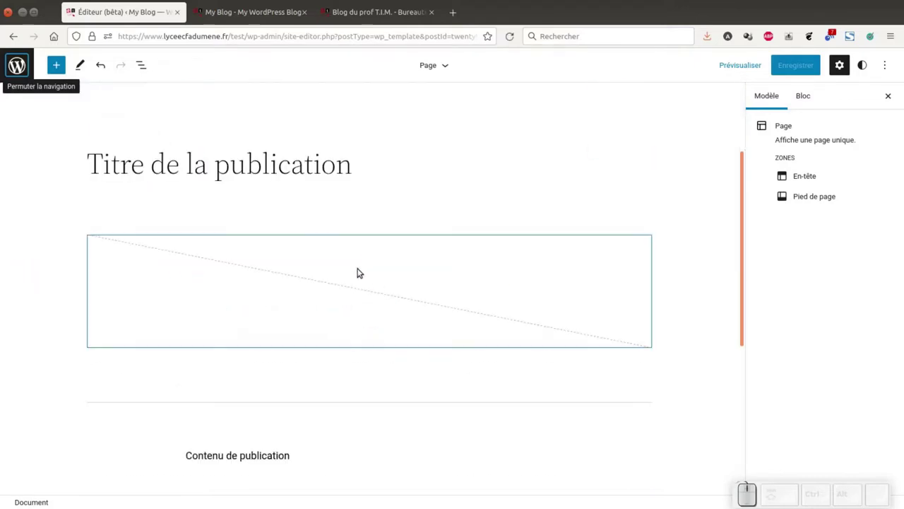
pyautogui.scroll(-3)
pyautogui.scroll(3)
pyautogui.scroll(3)
pyautogui.scroll(3)
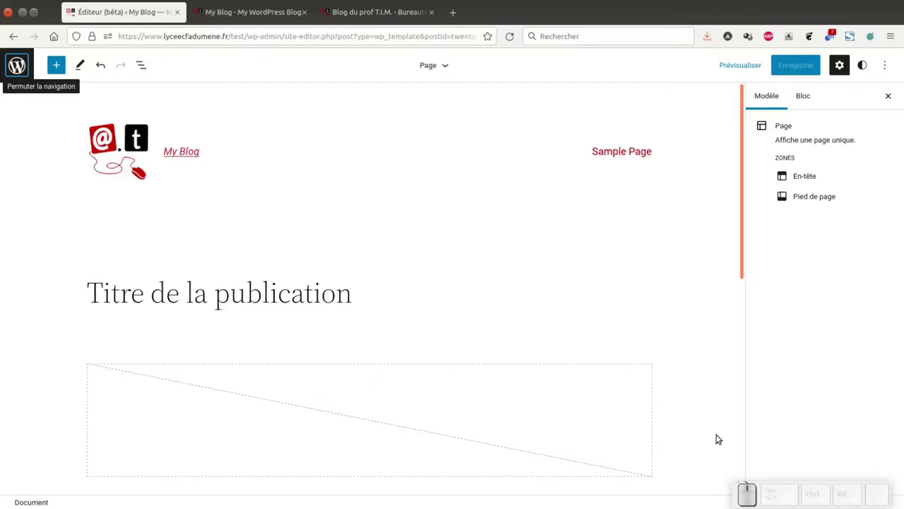
pyautogui.click(373, 11)
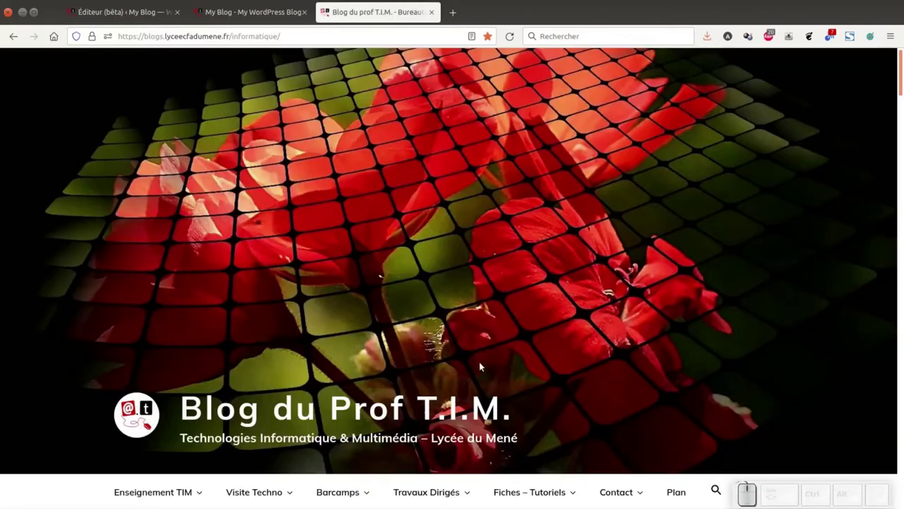
pyautogui.scroll(-3)
pyautogui.click(334, 298)
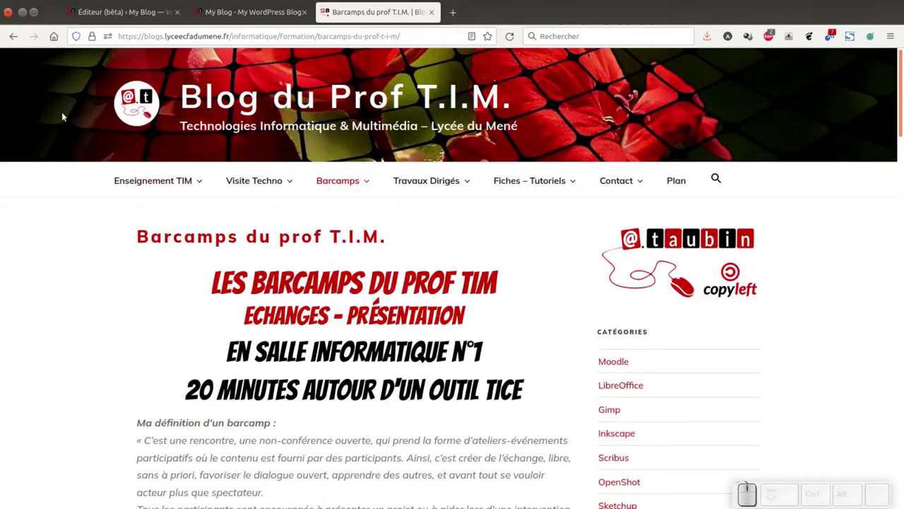
pyautogui.scroll(3)
pyautogui.scroll(-3)
pyautogui.scroll(-3)
pyautogui.scroll(3)
pyautogui.scroll(-3)
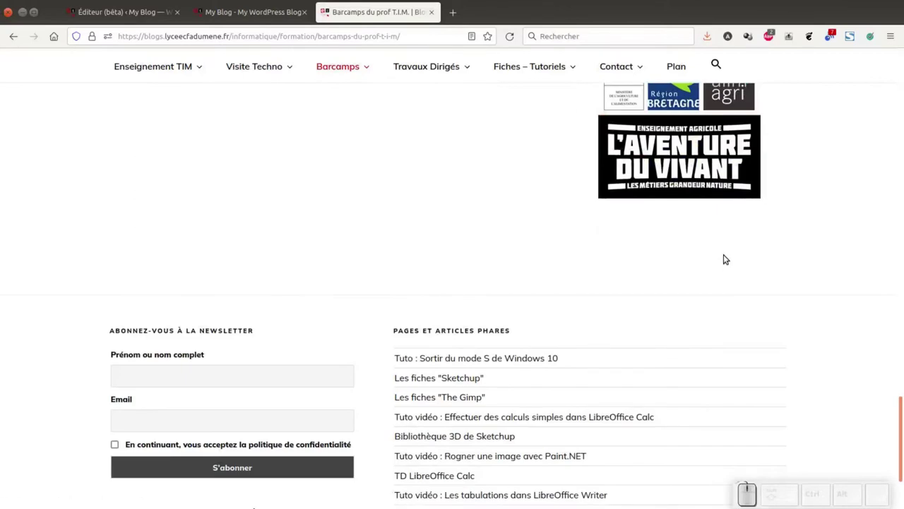
pyautogui.scroll(-3)
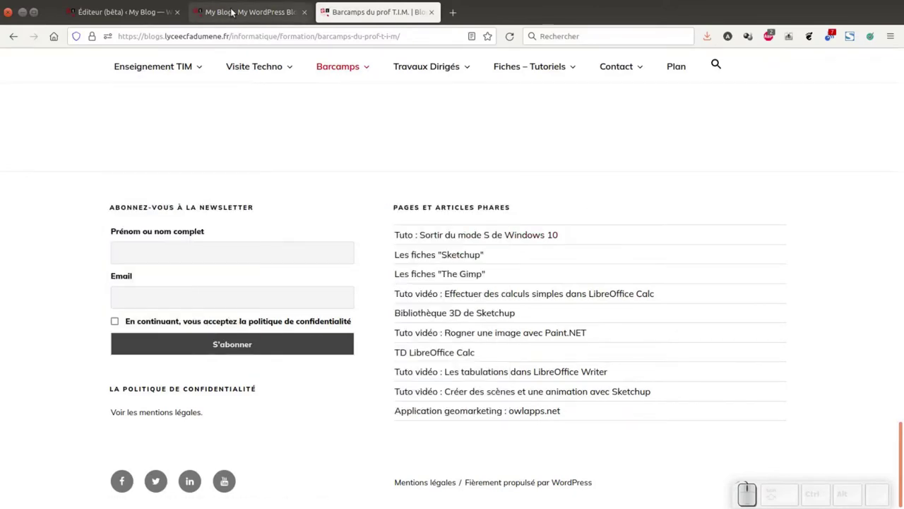
# Return to the Page template editor and scroll back to the top of the template
pyautogui.click(228, 11)
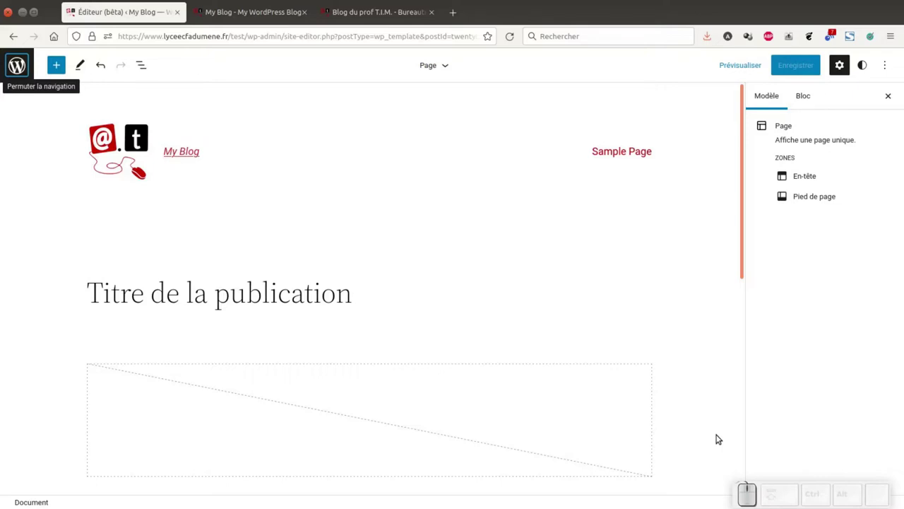
pyautogui.scroll(-3)
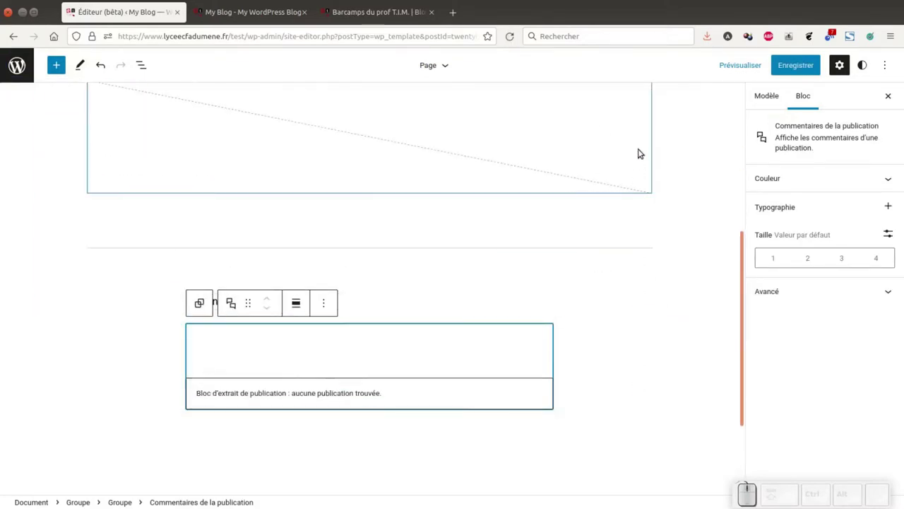
pyautogui.scroll(3)
pyautogui.scroll(3)
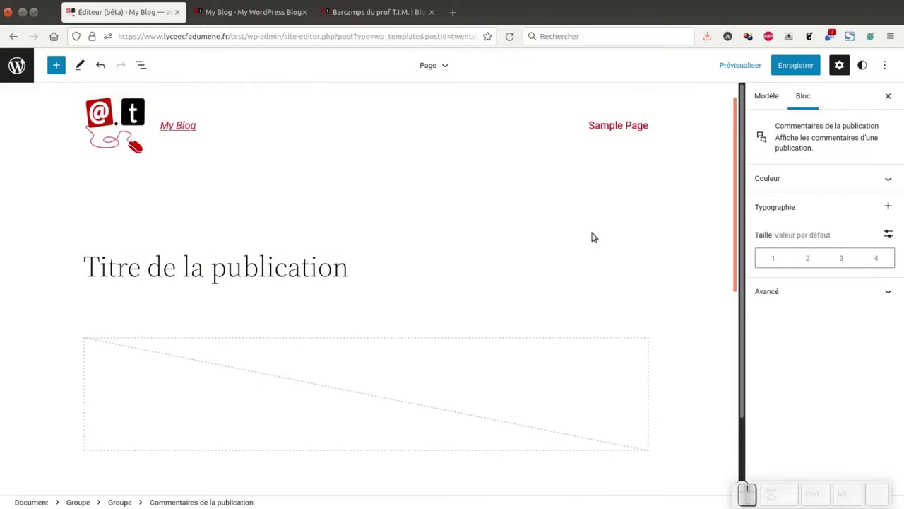
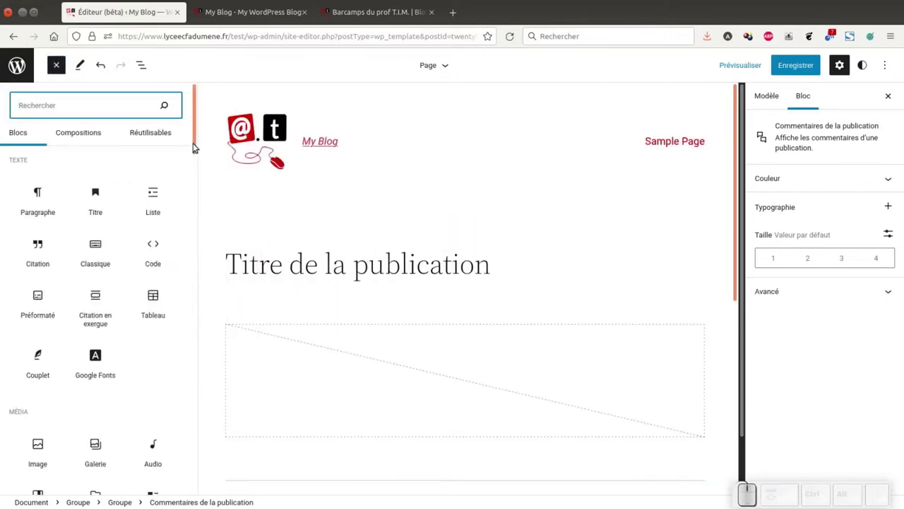
# Insert a Colonnes block below the header using the 70/30 variation
pyautogui.click(196, 144)
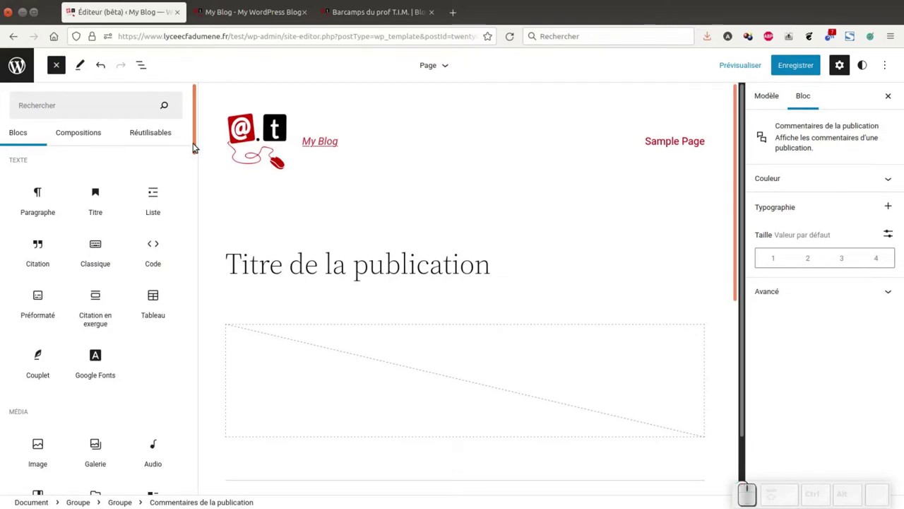
pyautogui.moveTo(195, 144); pyautogui.dragTo(117, 295)
pyautogui.click(99, 322)
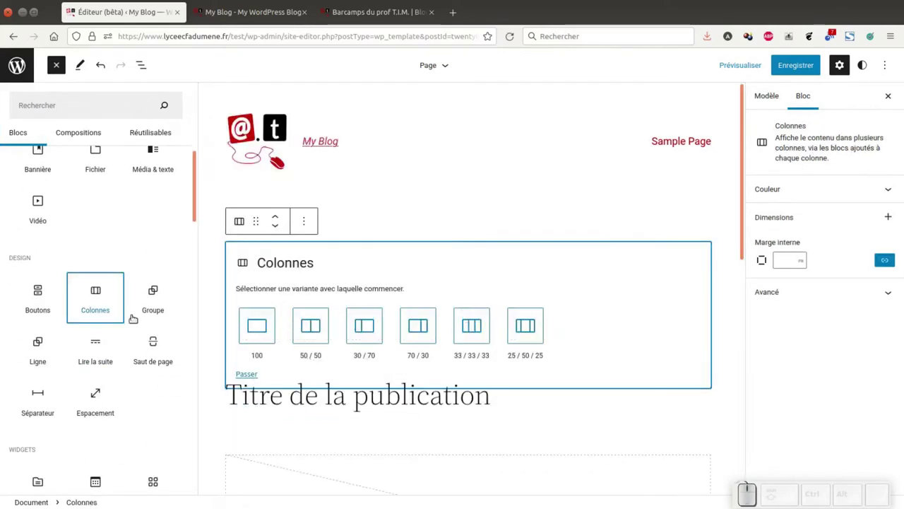
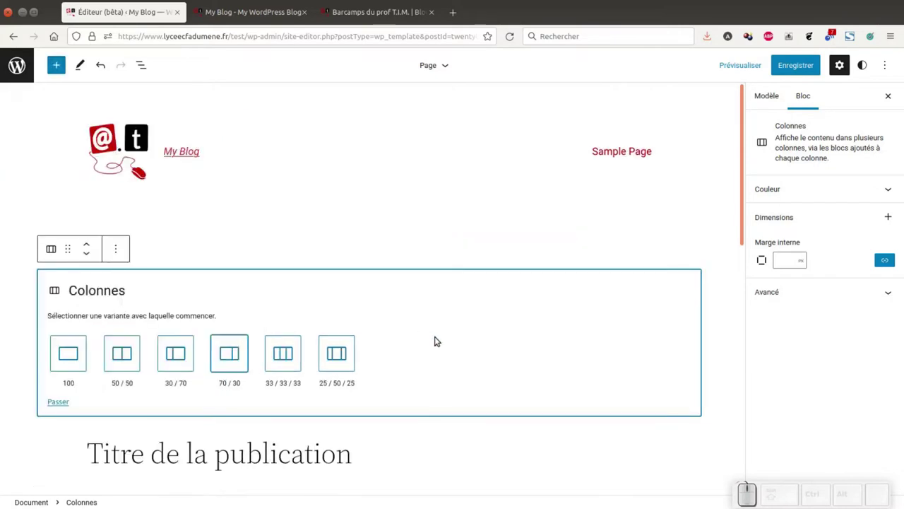
pyautogui.click(236, 353)
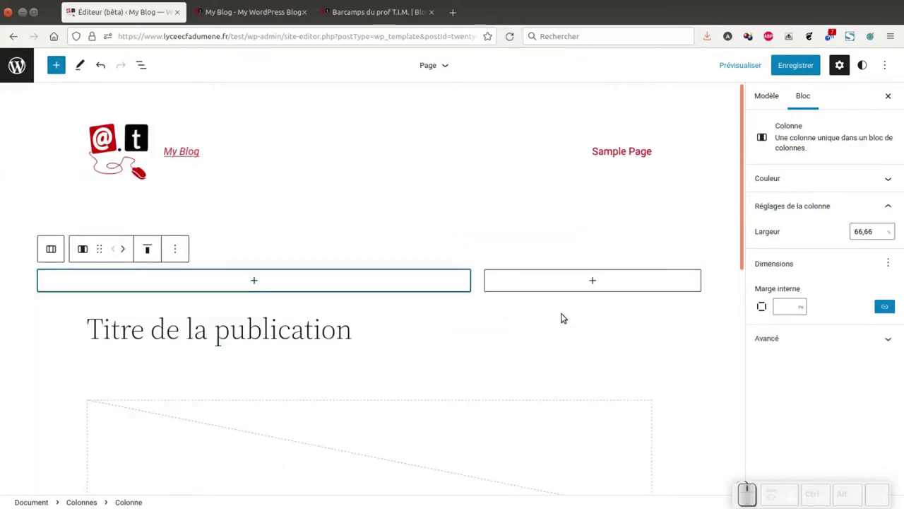
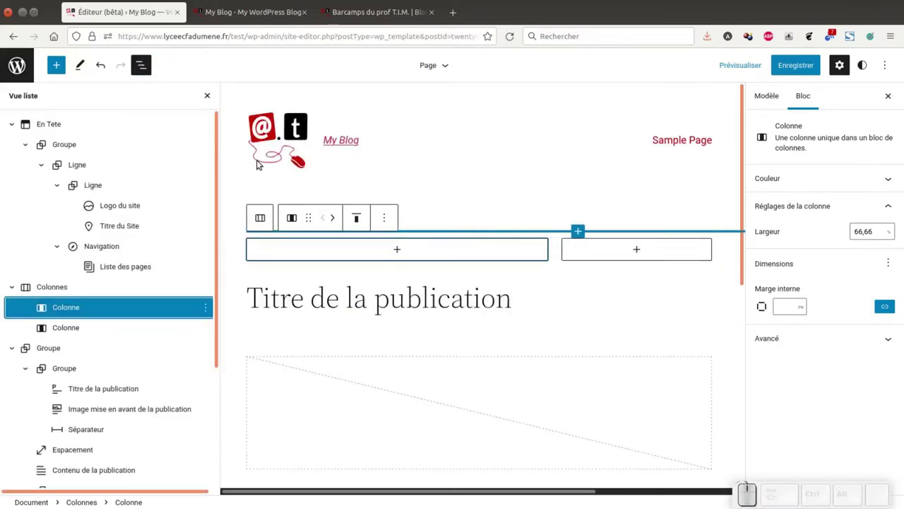
# Move the post title and content group into the left column, then hide the block outline
pyautogui.click(45, 344)
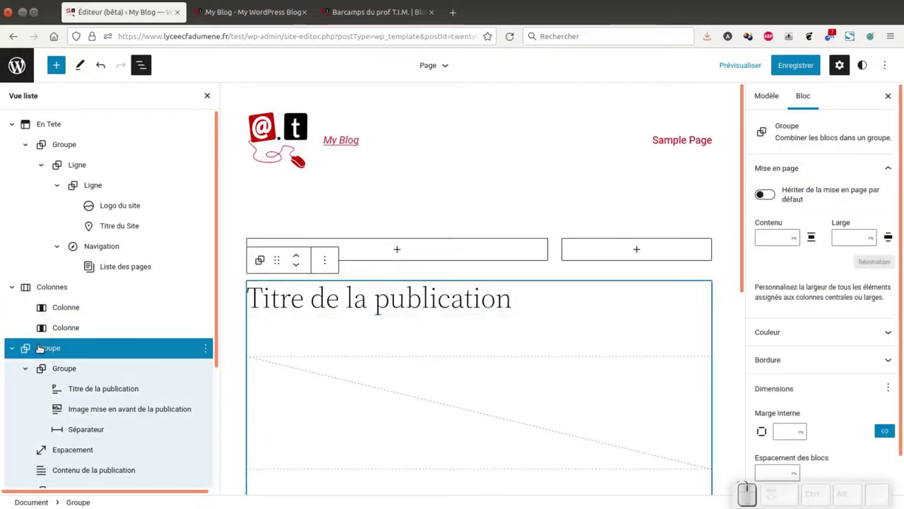
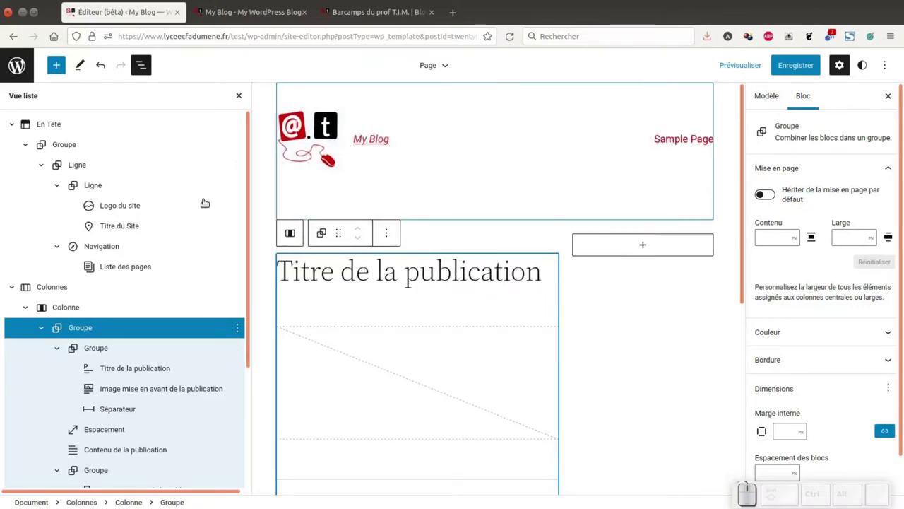
pyautogui.click(239, 88)
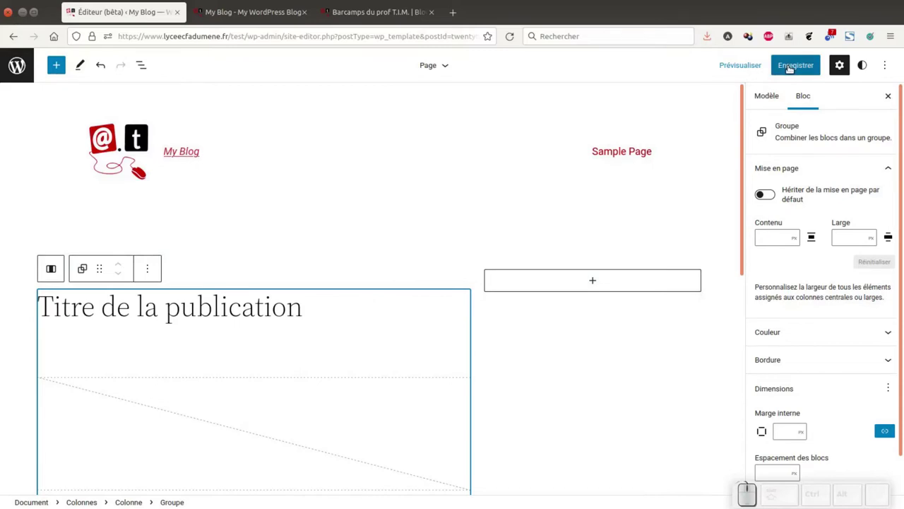
# Save the Page template with its new two-column layout
pyautogui.click(787, 62)
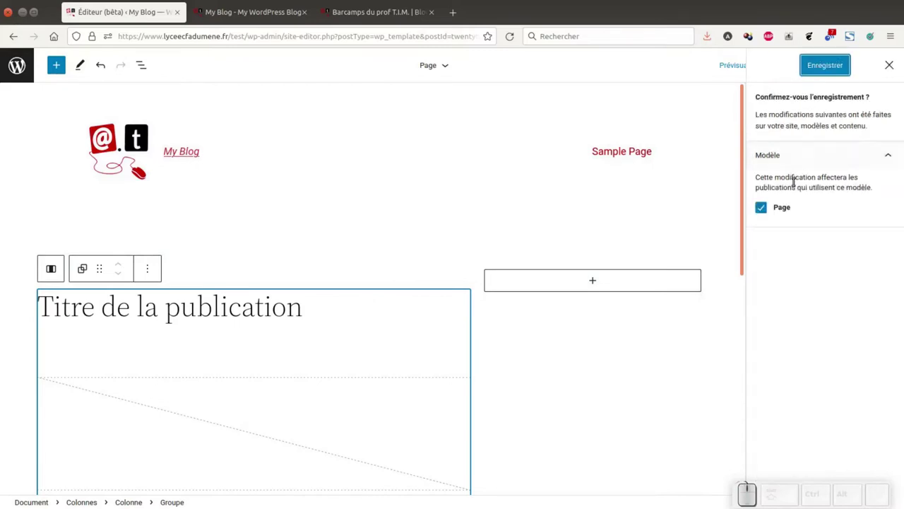
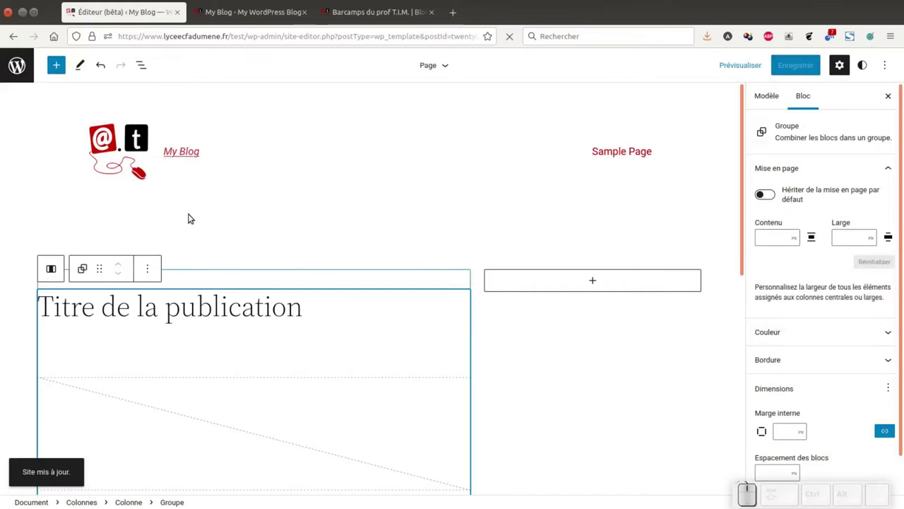
# Start adding a block to the empty right column and check the reference blog's sidebar
pyautogui.click(582, 274)
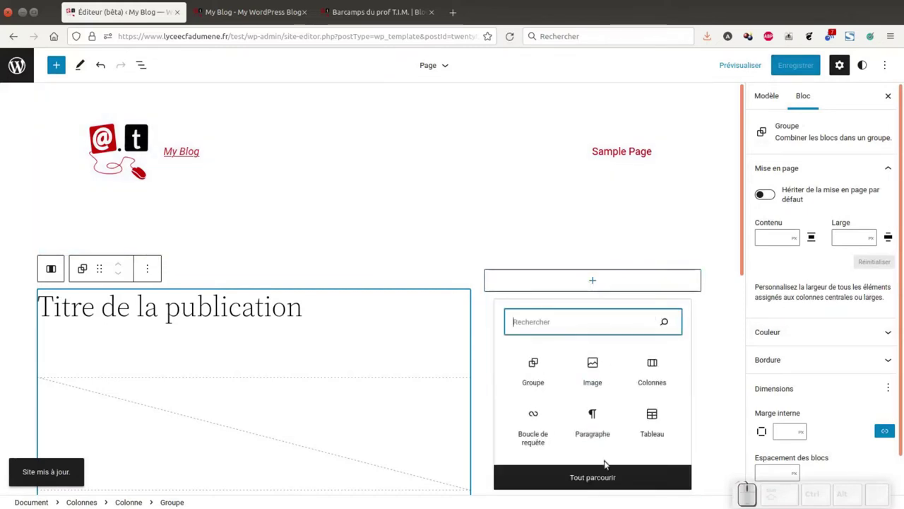
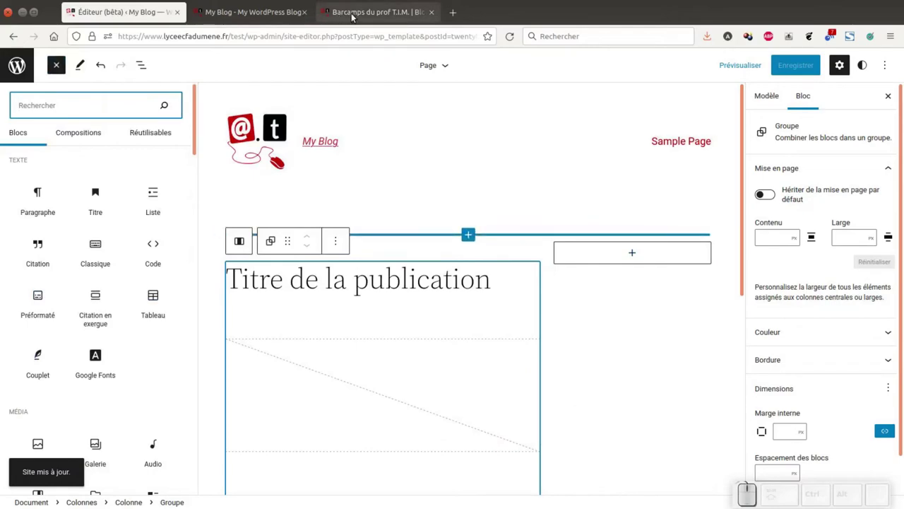
pyautogui.click(361, 15)
pyautogui.scroll(3)
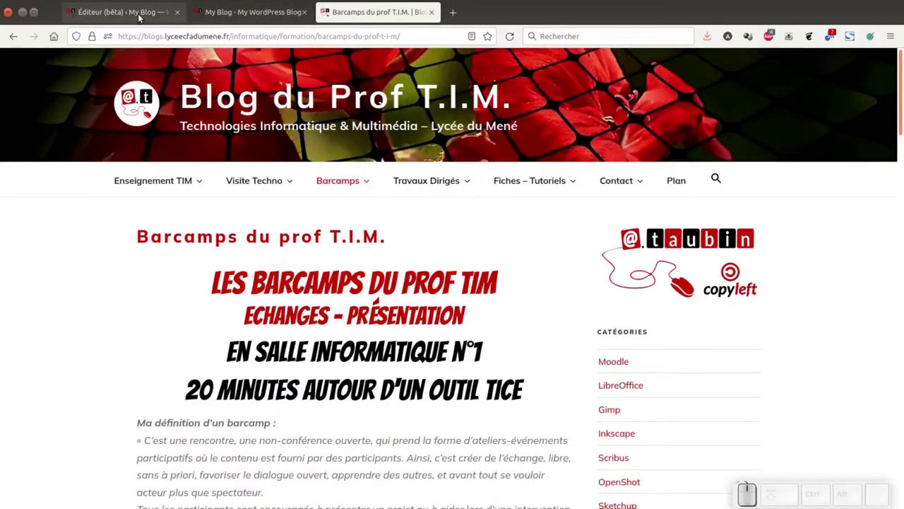
# Back in the editor, insert an Image block from Média into the right column
pyautogui.click(138, 17)
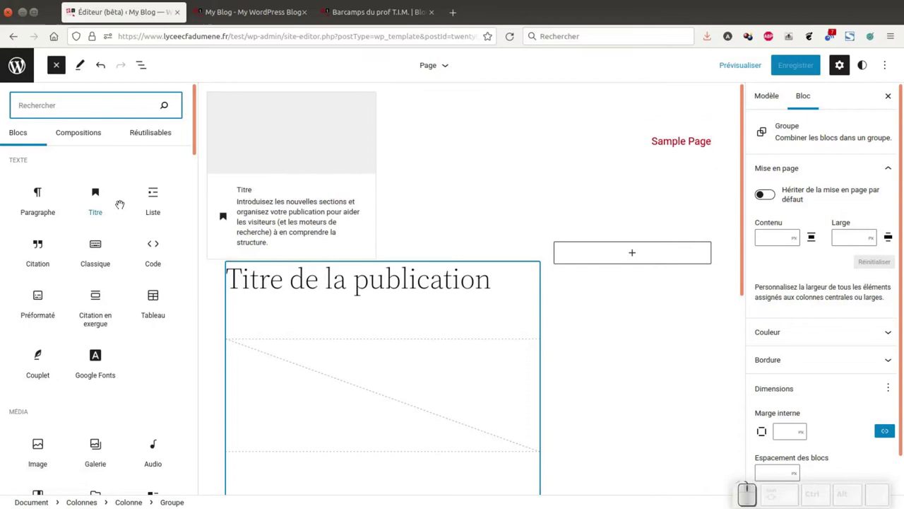
pyautogui.scroll(-3)
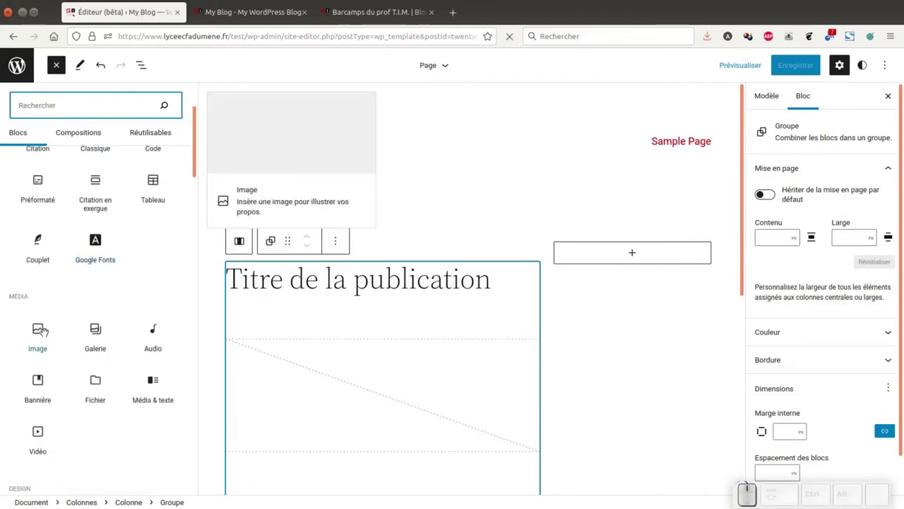
pyautogui.click(38, 335)
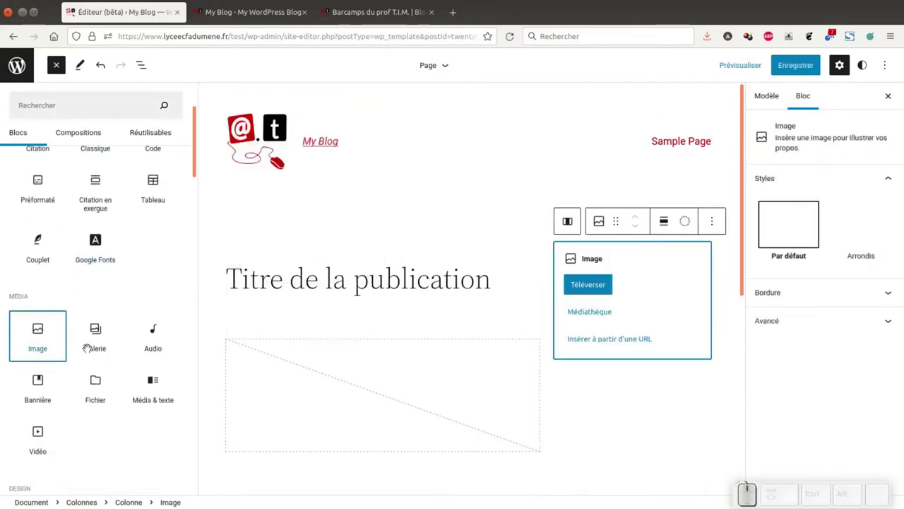
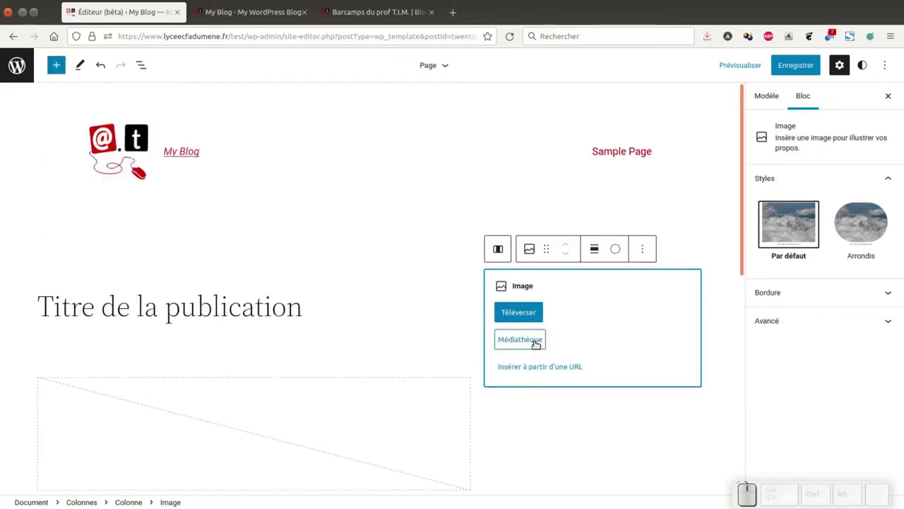
pyautogui.click(533, 336)
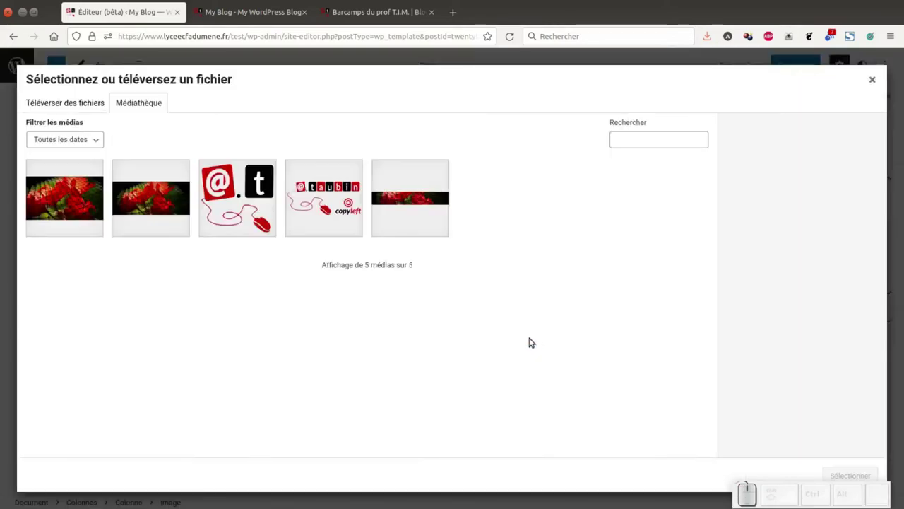
pyautogui.click(340, 202)
pyautogui.click(833, 469)
pyautogui.click(591, 411)
pyautogui.scroll(-3)
# Select the right column below the logo to continue adding blocks
pyautogui.click(575, 278)
pyautogui.click(591, 258)
pyautogui.click(604, 391)
pyautogui.scroll(-3)
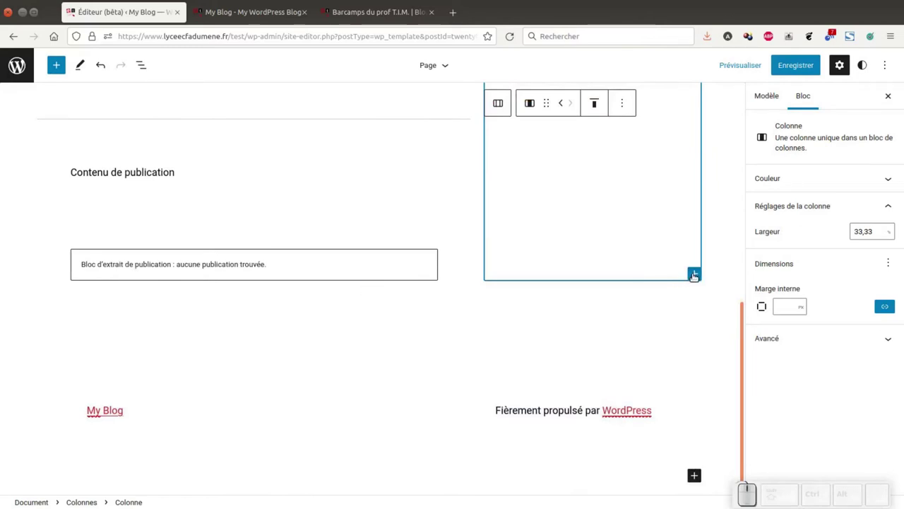
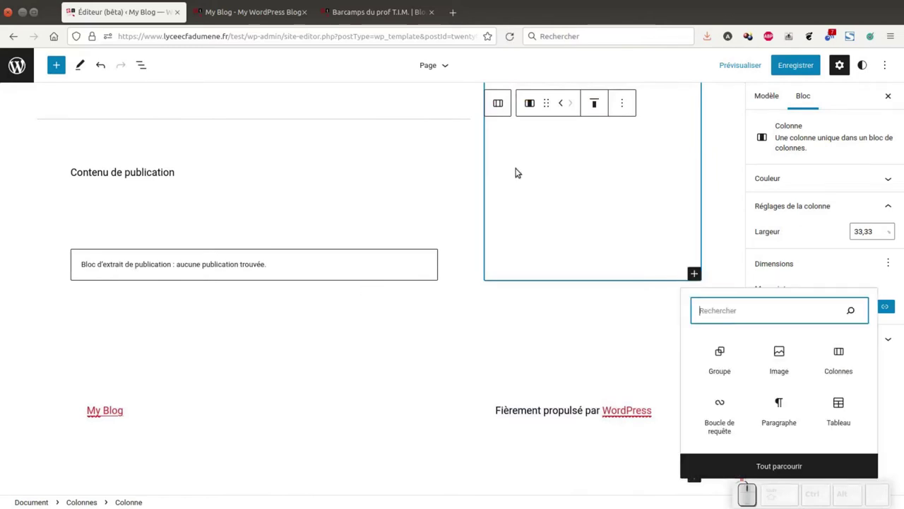
# Check the reference blog's categories, then browse all blocks for the right column
pyautogui.click(373, 17)
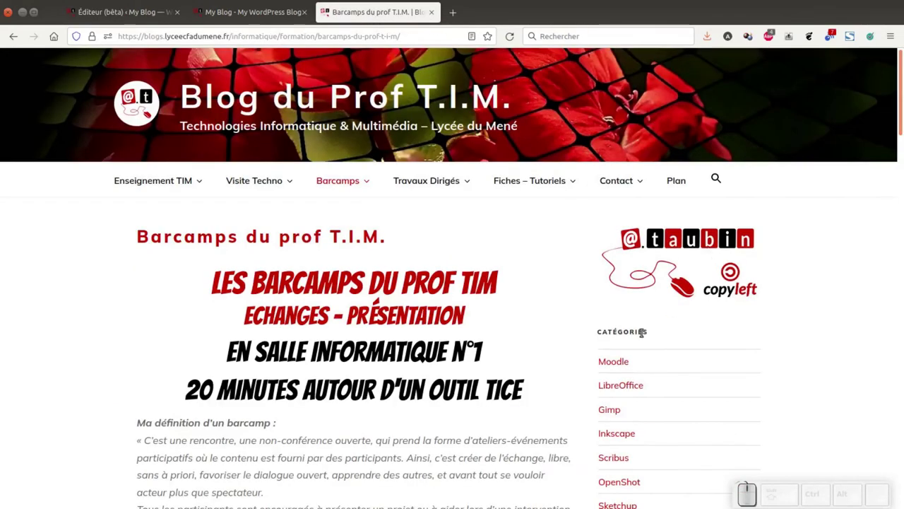
pyautogui.click(258, 16)
pyautogui.click(106, 17)
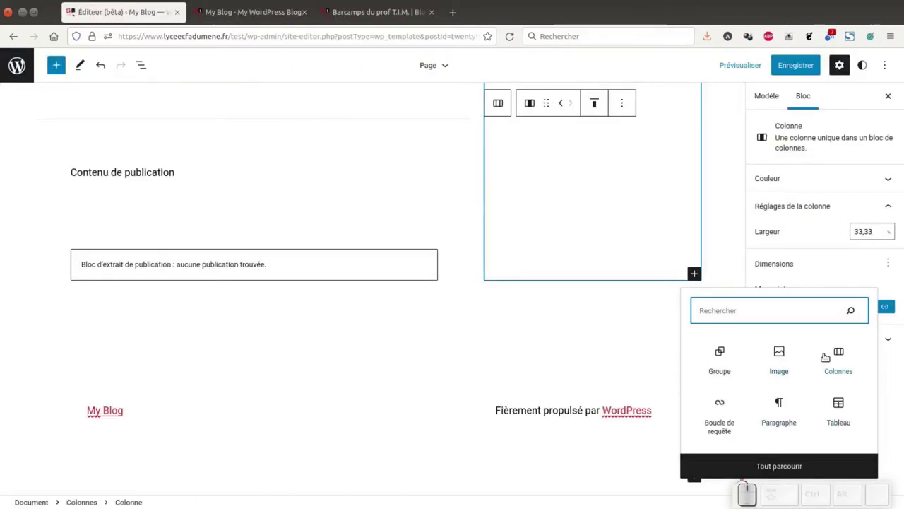
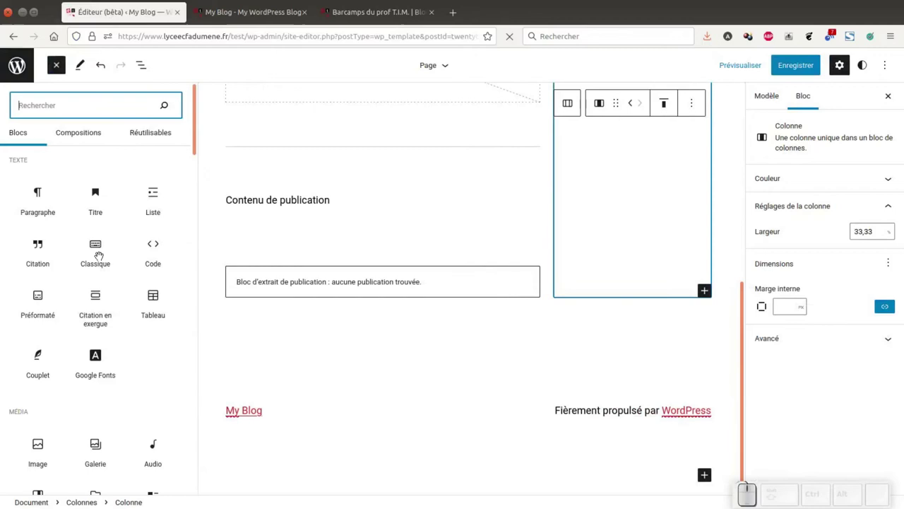
# Scroll the block library to Widgets and add a Catégories list below the logo
pyautogui.scroll(-3)
pyautogui.scroll(-3)
pyautogui.scroll(-3)
pyautogui.scroll(-3)
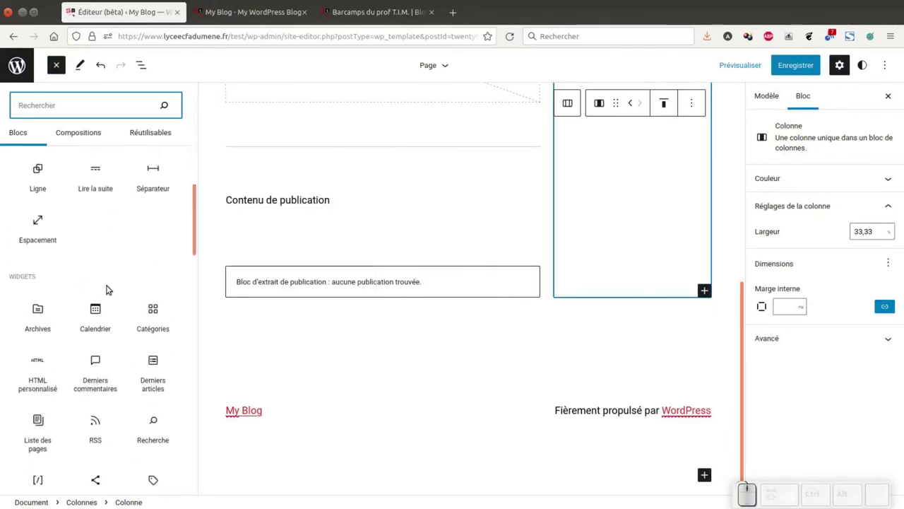
pyautogui.scroll(-3)
pyautogui.scroll(3)
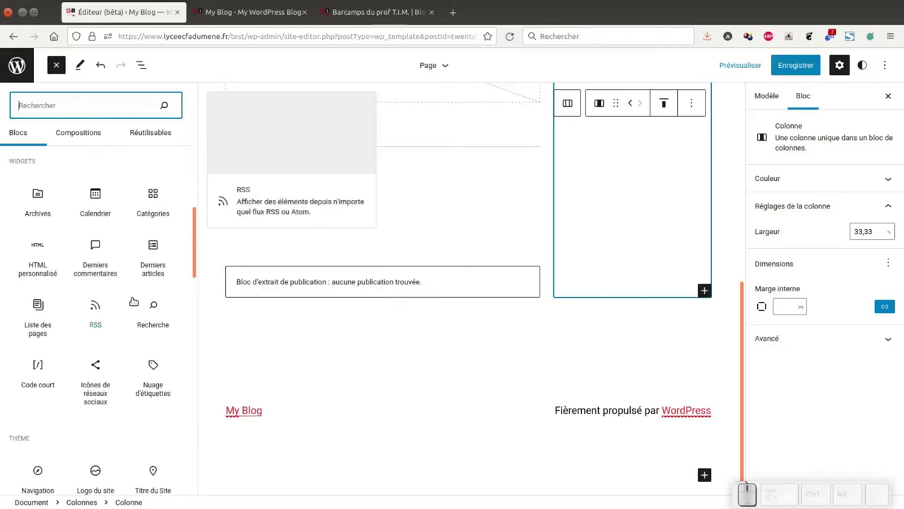
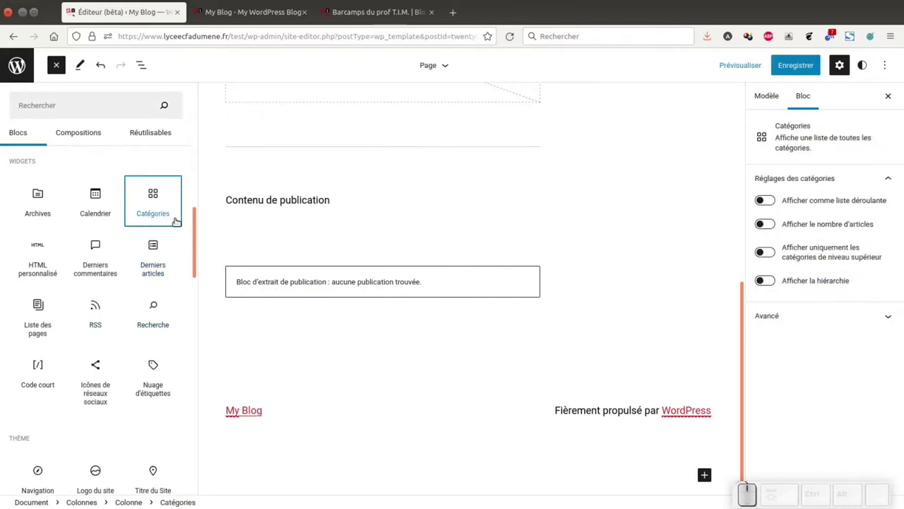
pyautogui.scroll(3)
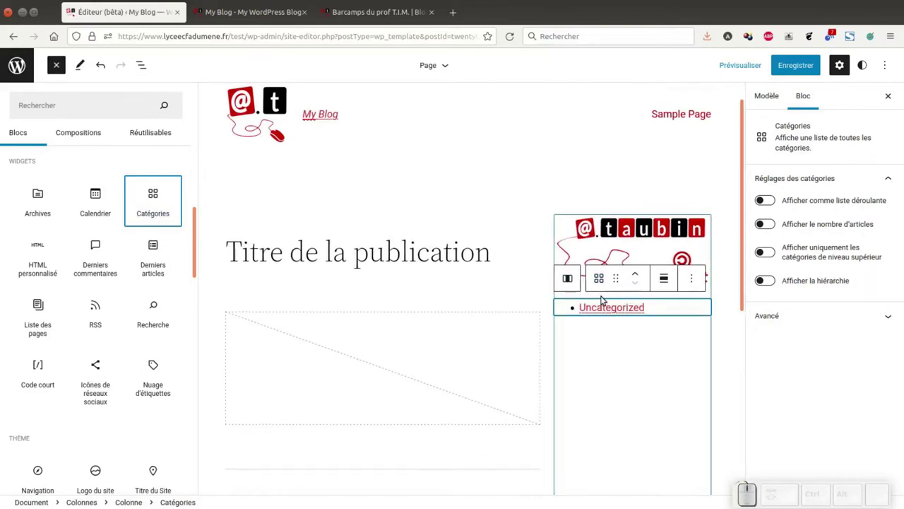
pyautogui.scroll(-3)
# Add a Titre block in the right column and start typing 'Catégories' as its heading
pyautogui.click(667, 337)
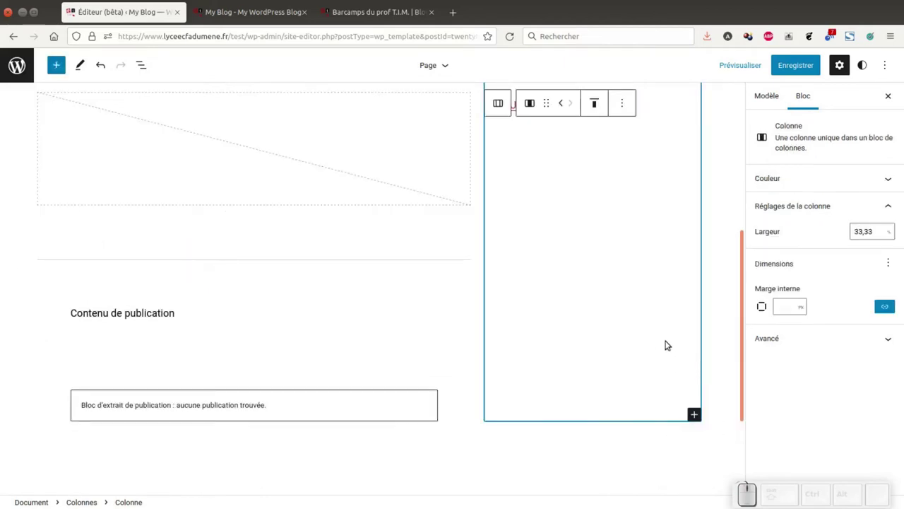
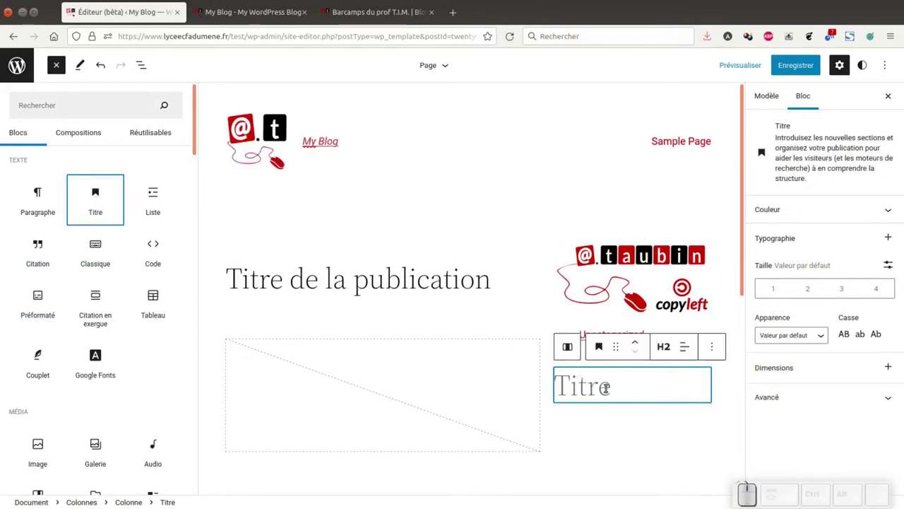
pyautogui.click(675, 343)
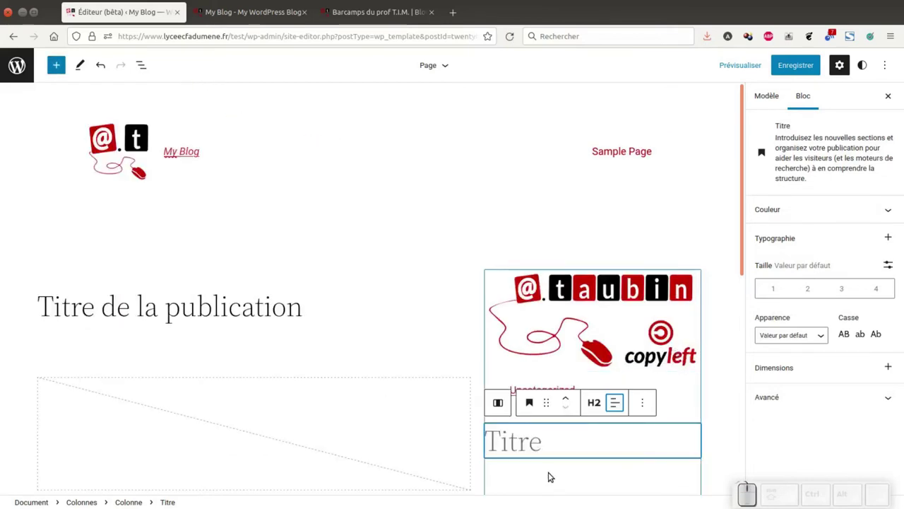
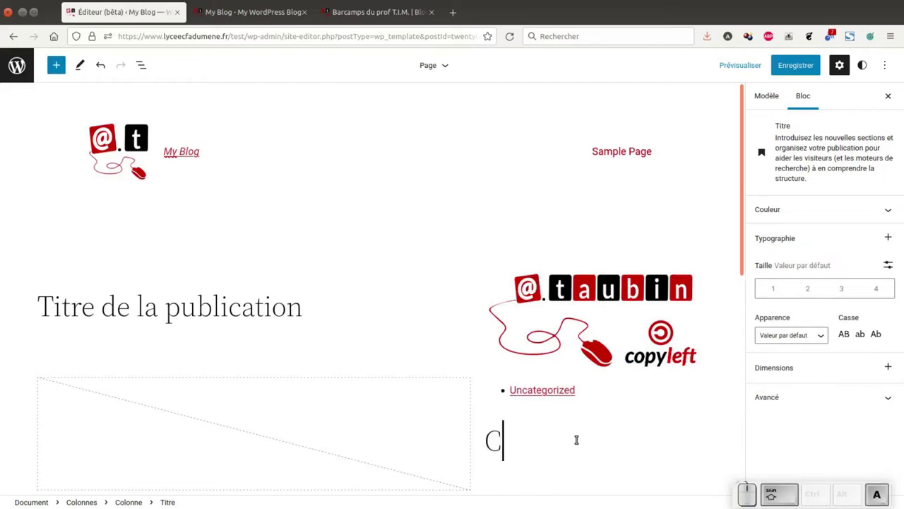
pyautogui.press('shift+BackSpace')
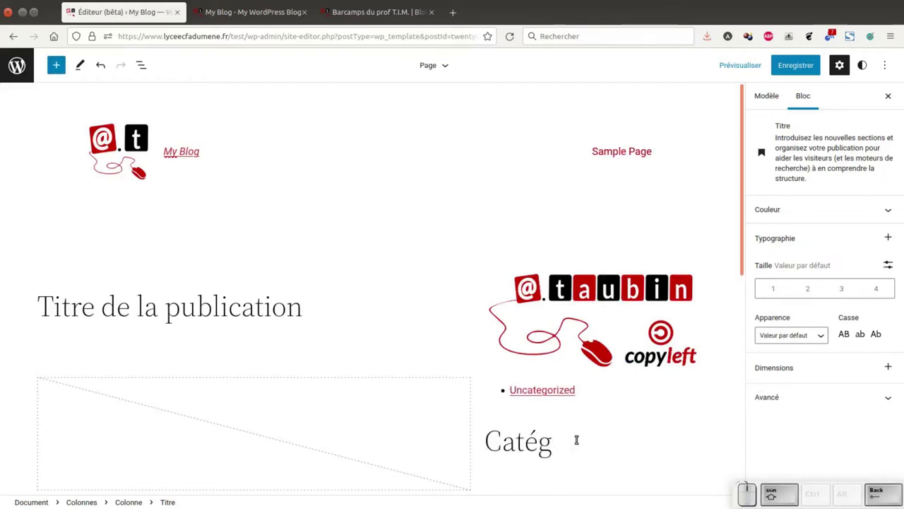
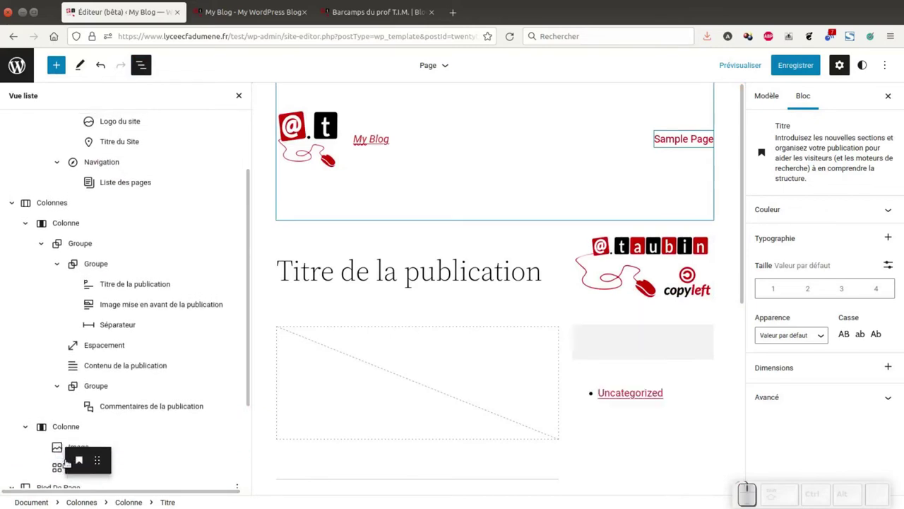
# Check the existing Barcamps blog's sidebar for reference while placing the new heading below Catégories
pyautogui.scroll(-3)
pyautogui.click(378, 12)
pyautogui.scroll(-3)
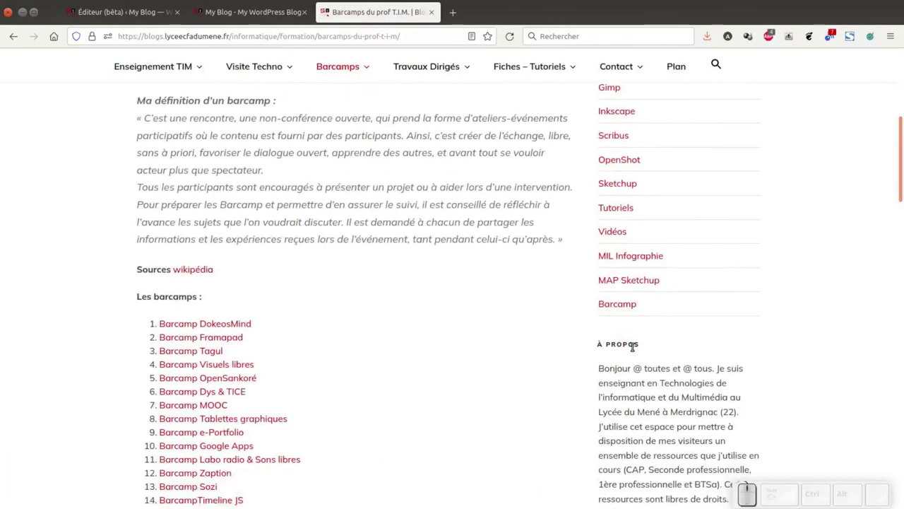
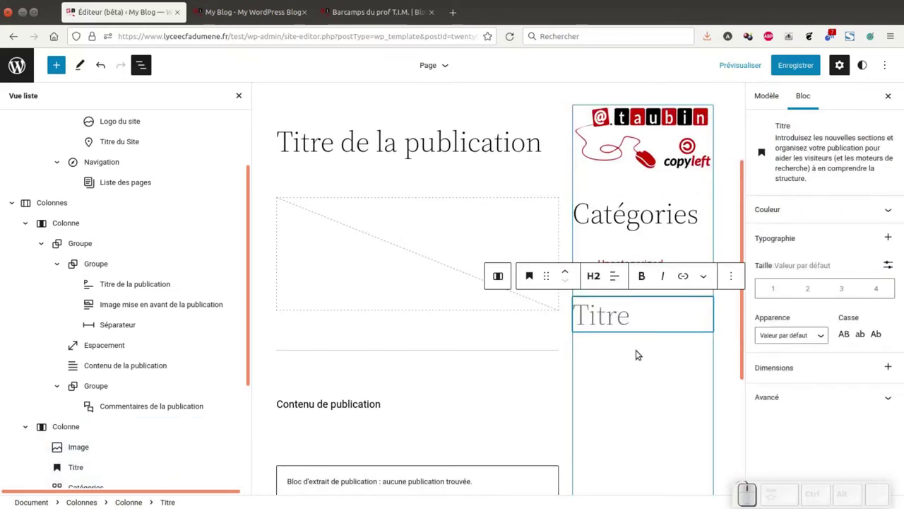
# Write the 'À propos' heading and paste the about-me text into a paragraph below it
pyautogui.press('Caps_Lock')
pyautogui.press('space')
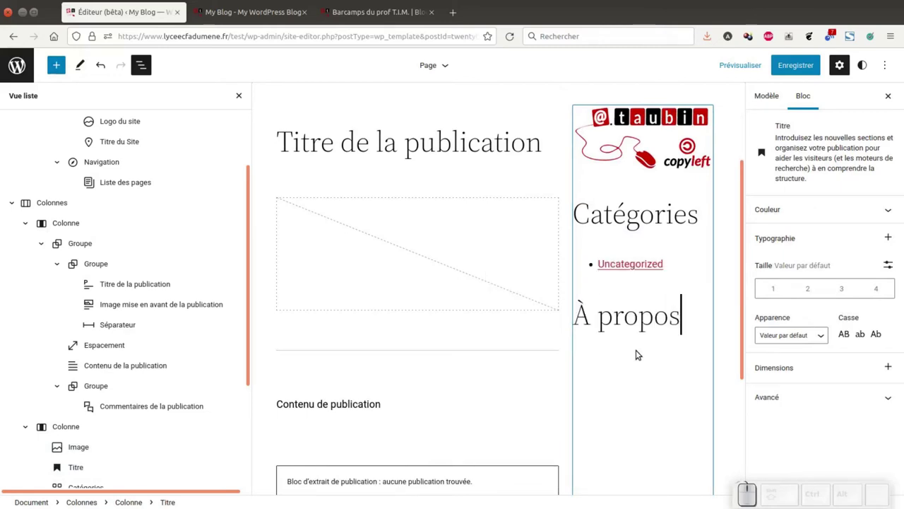
pyautogui.press('Return')
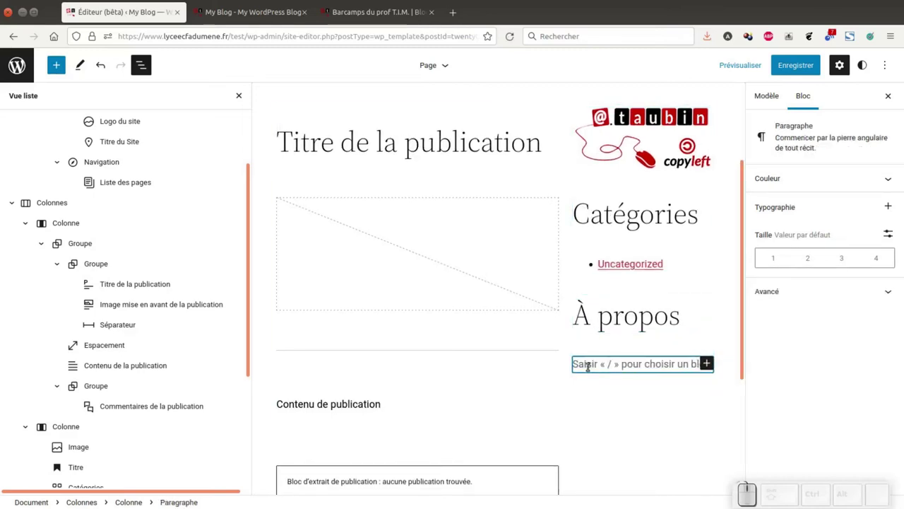
pyautogui.press('ctrl+v')
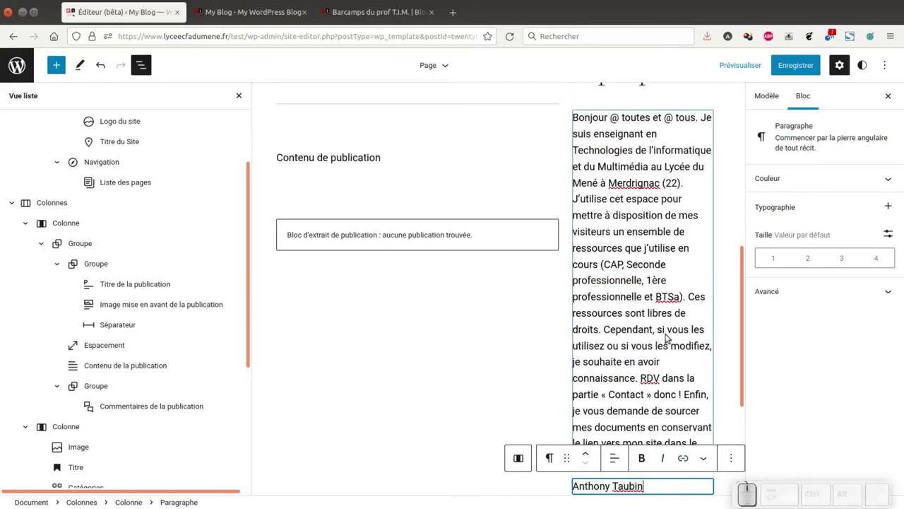
# Hide the List View outline and show the template's own settings
pyautogui.scroll(3)
pyautogui.click(716, 360)
pyautogui.click(239, 89)
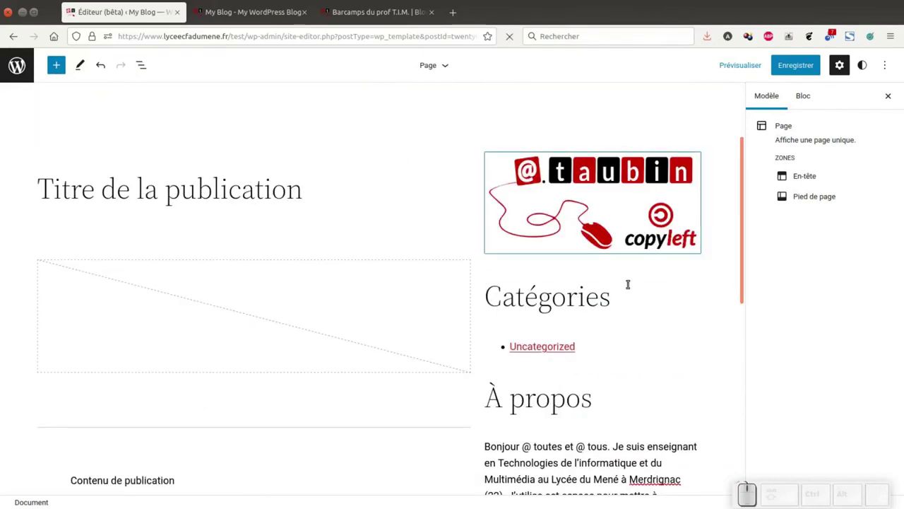
# Add a Rechercher search block after the about-me paragraph and group the logo image
pyautogui.scroll(-3)
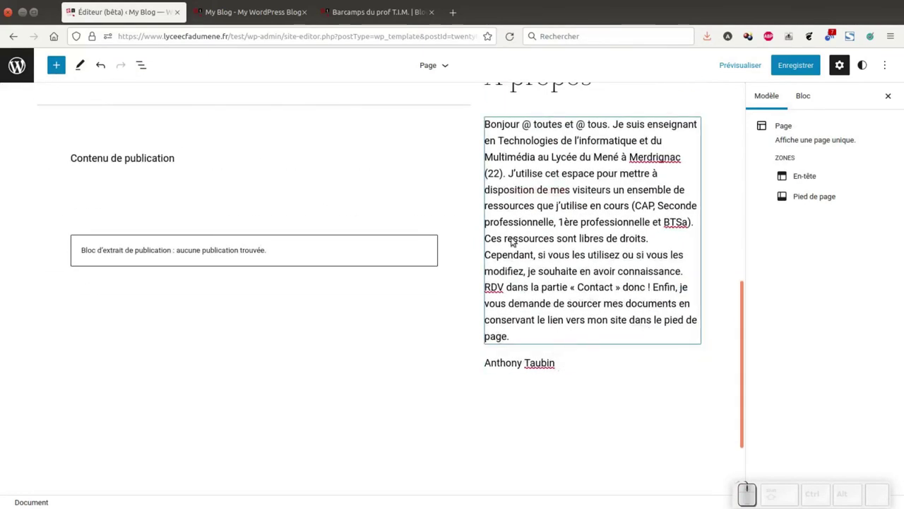
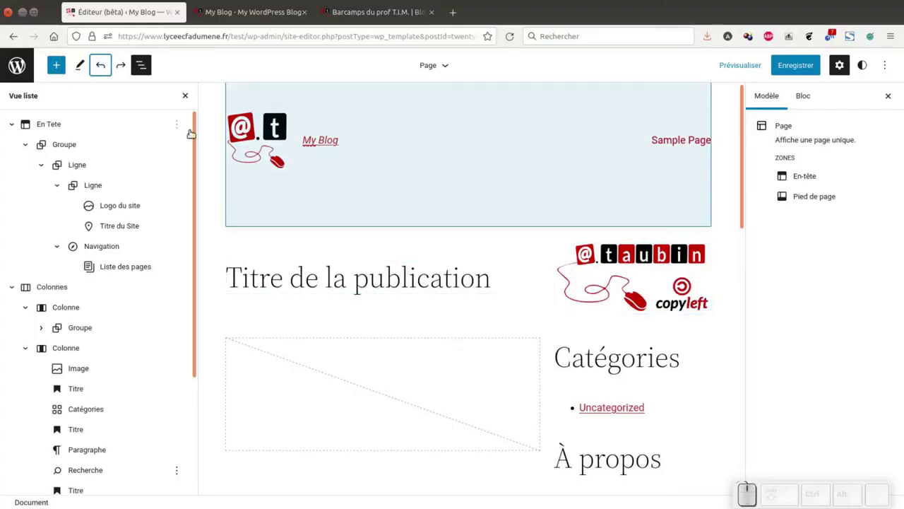
pyautogui.scroll(-3)
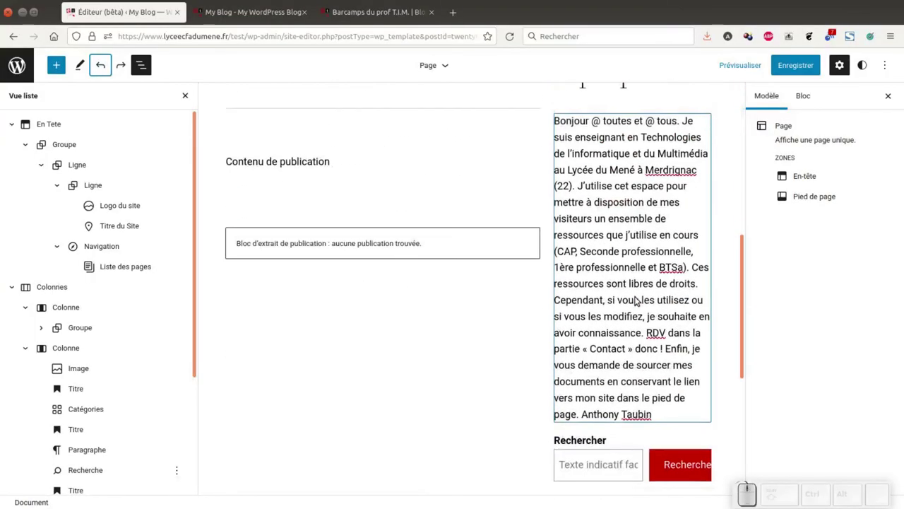
pyautogui.scroll(3)
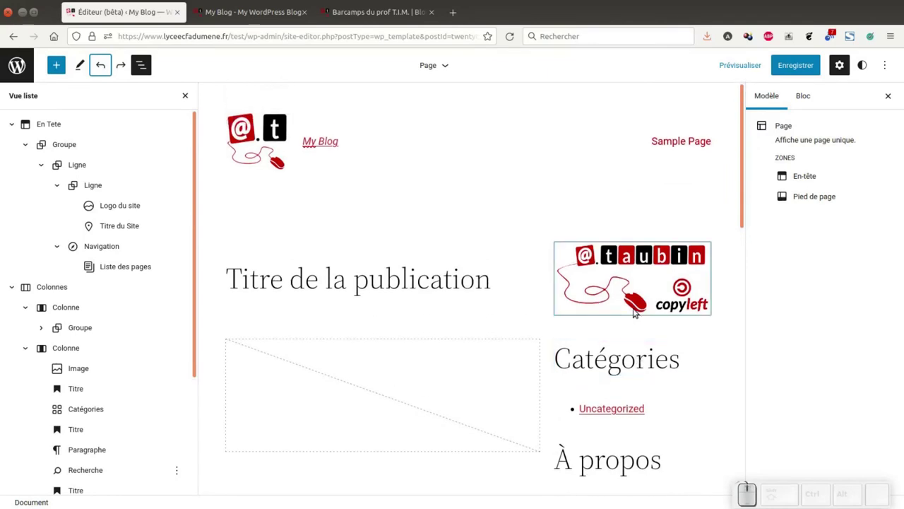
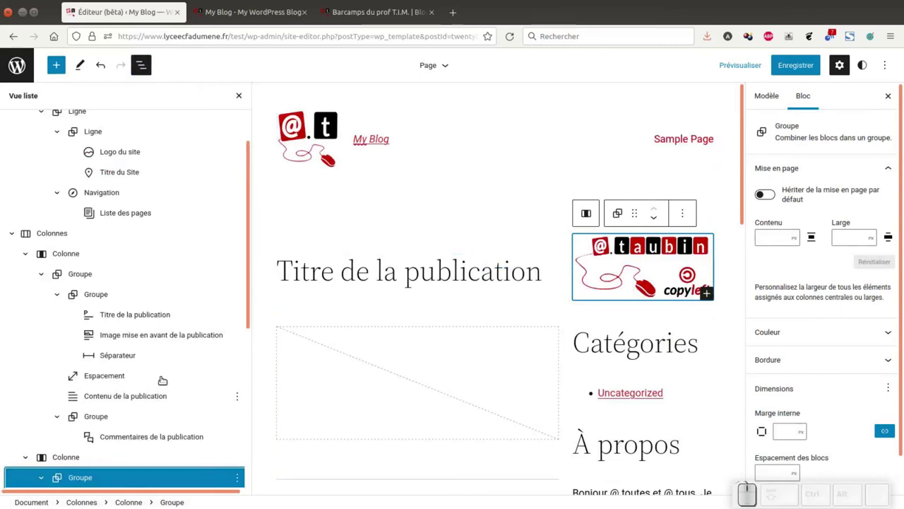
# Move the headings, Catégories, paragraph, search and archives into the Groupe with the logo on top
pyautogui.scroll(-3)
pyautogui.scroll(-3)
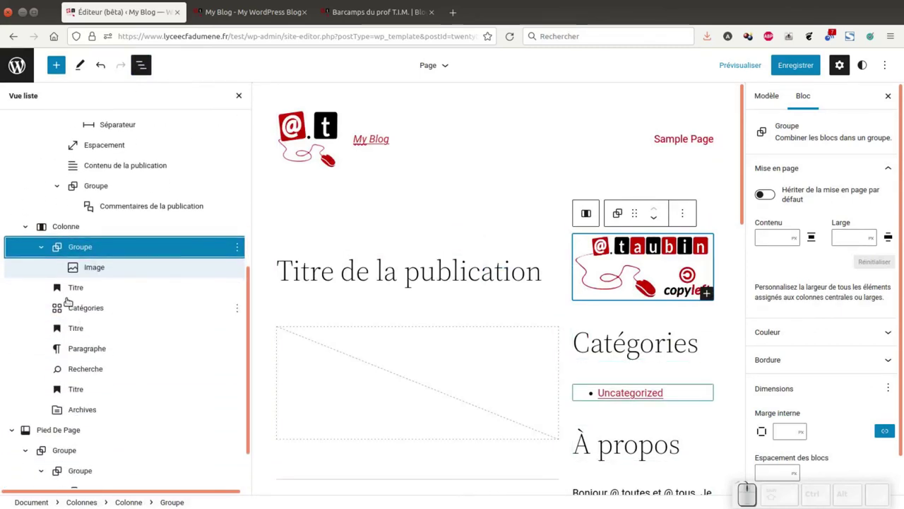
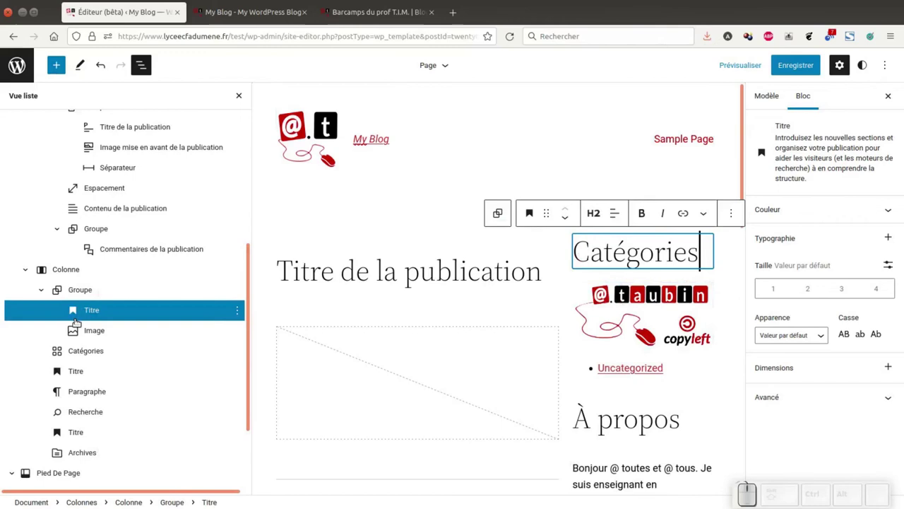
pyautogui.click(86, 325)
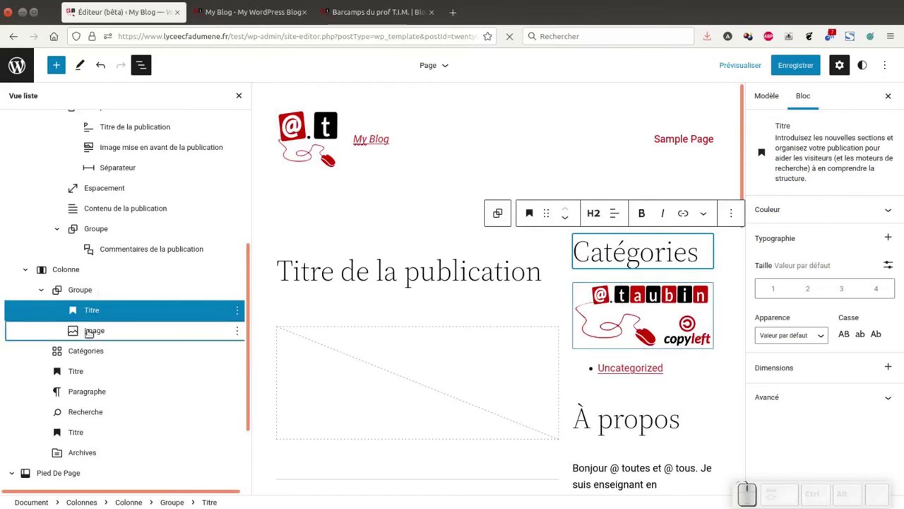
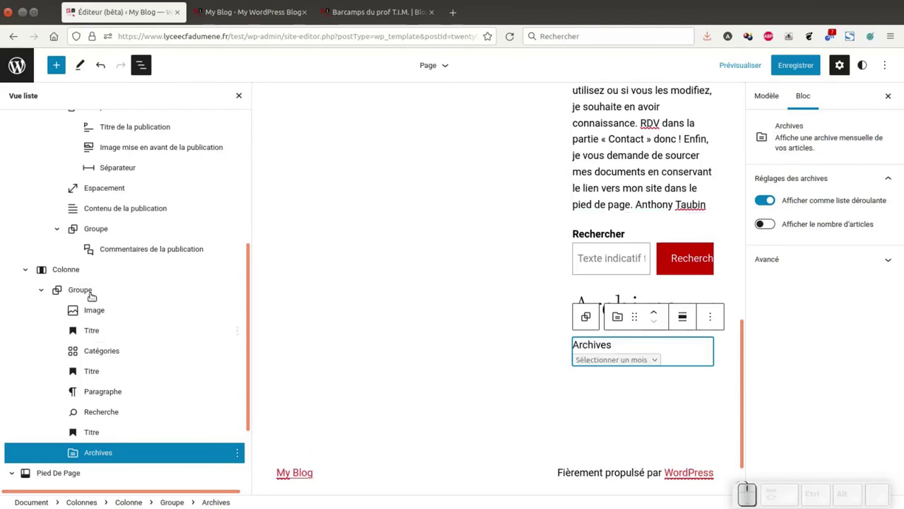
# Add the sidebar Groupe to reusable blocks under the name 'colonne-widget'
pyautogui.click(84, 283)
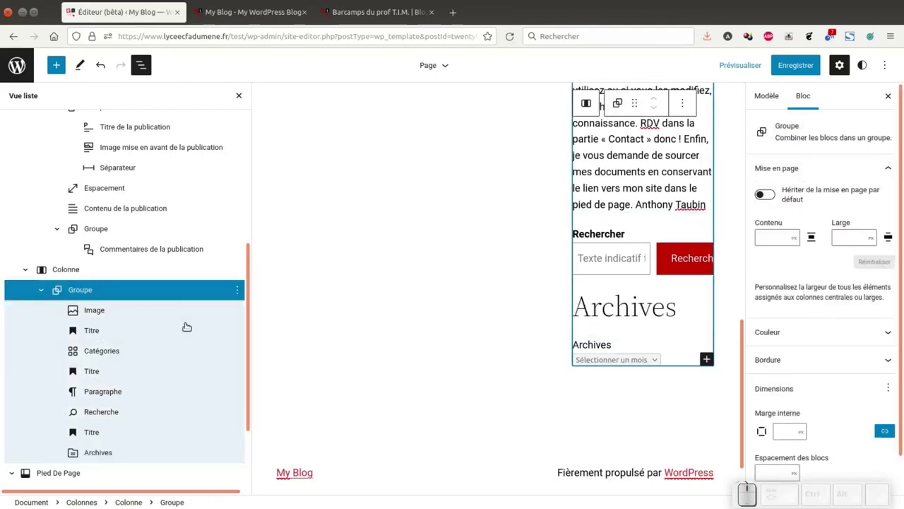
pyautogui.click(238, 287)
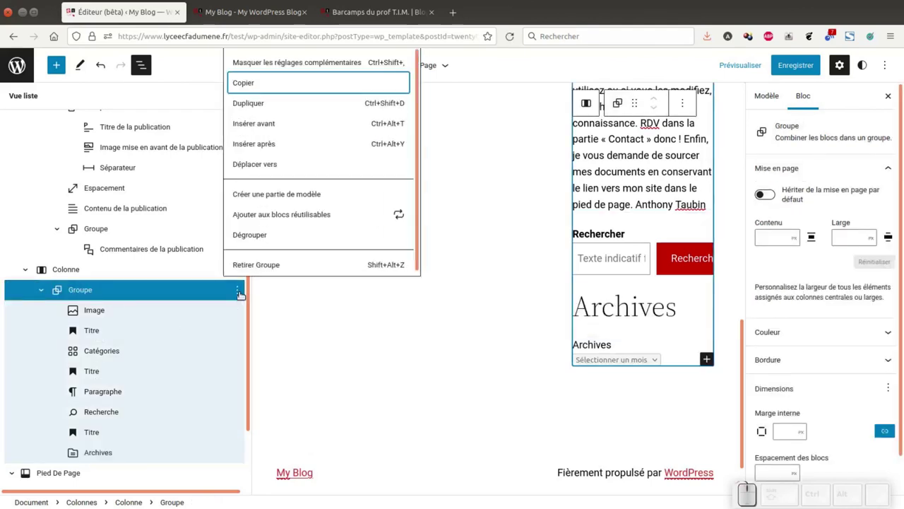
pyautogui.click(310, 209)
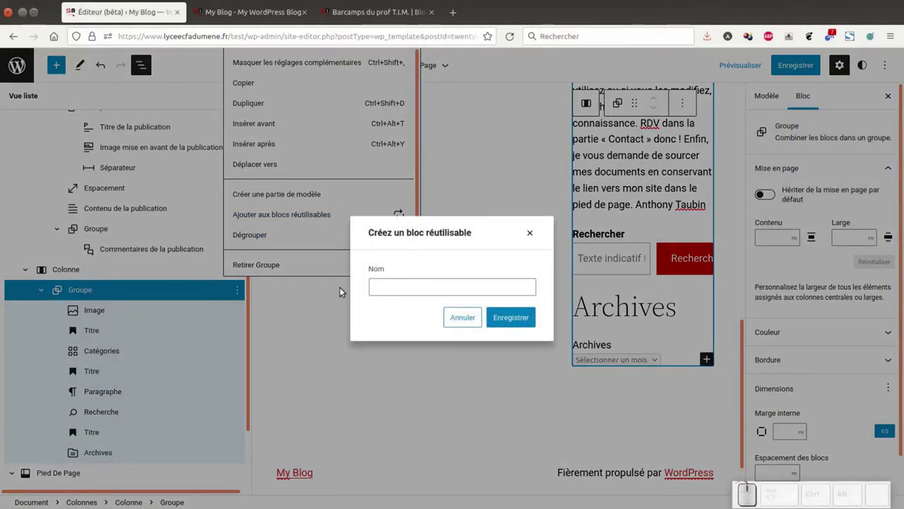
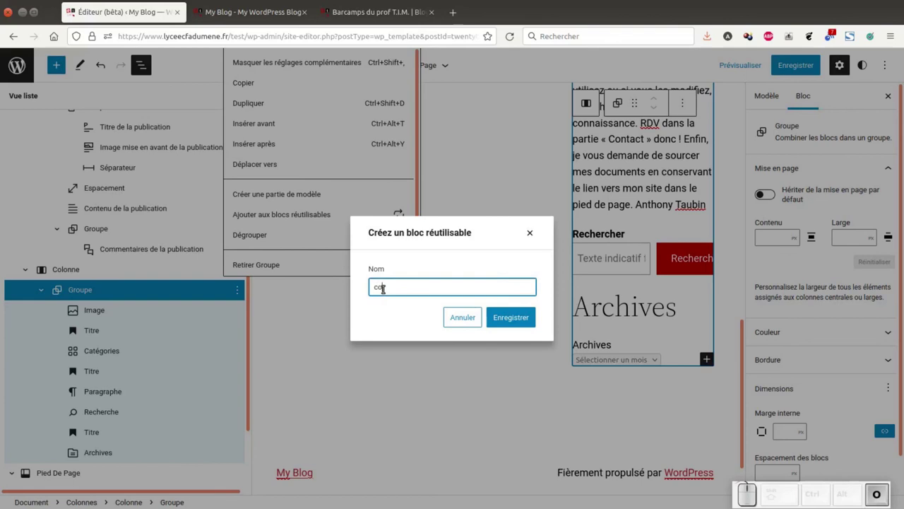
pyautogui.press('KP_Subtract')
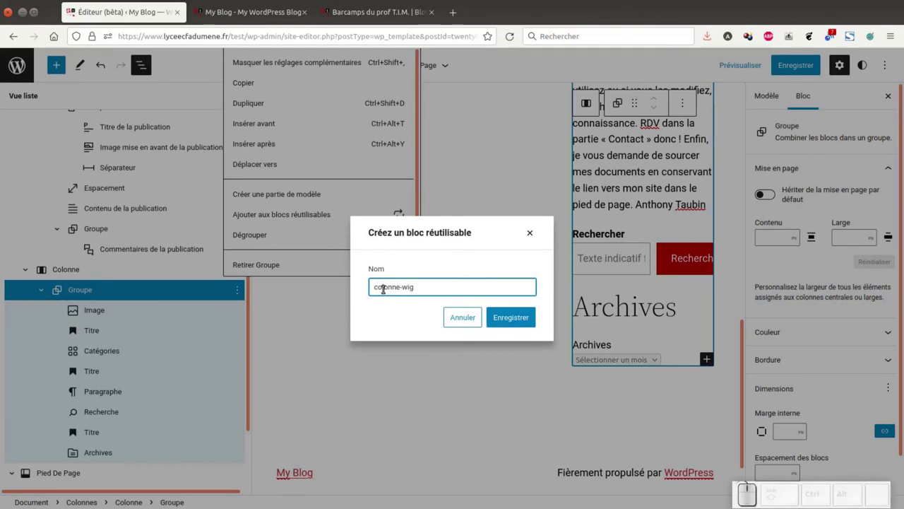
pyautogui.press('BackSpace')
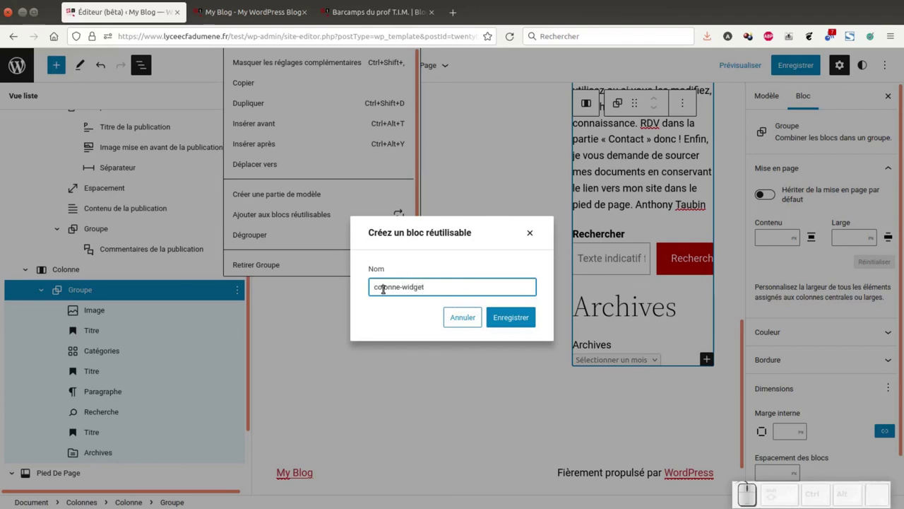